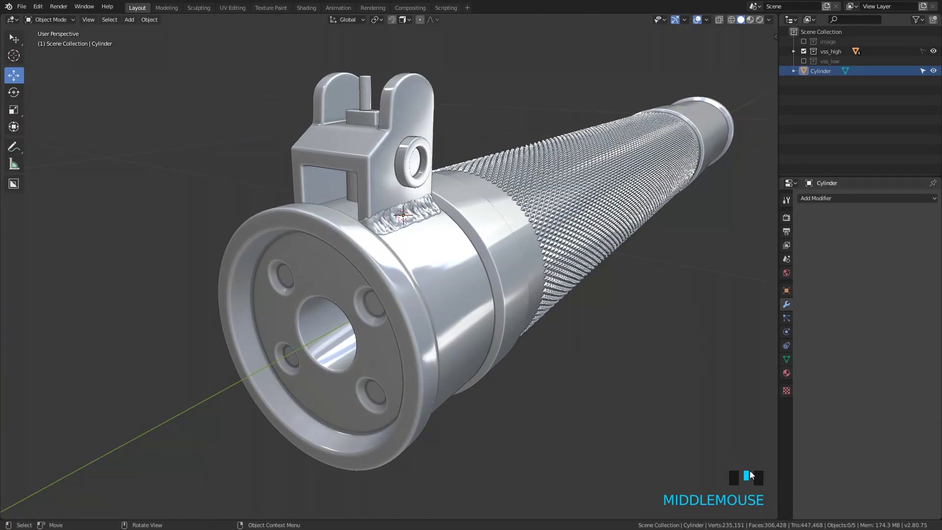
Orbit and zoom the view in toward the weld area under the sight
{"action": "left_click_drag", "start_coordinate": [591, 309], "coordinate": [507, 270]}
{"action": "scroll", "scroll_direction": "down", "scroll_amount": 3}
{"action": "middle_click", "coordinate": [584, 219]}
{"action": "scroll", "scroll_direction": "down", "scroll_amount": 3}
{"action": "scroll", "scroll_direction": "up", "scroll_amount": 3}
{"action": "middle_click", "coordinate": [323, 206]}
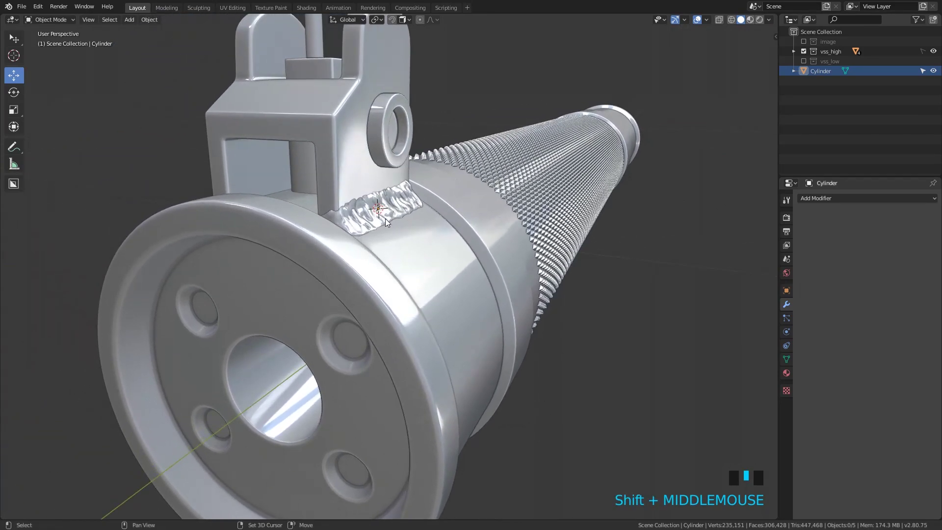
Select the weld bead, start a move with G and cancel it so it stays in place
{"action": "left_click", "coordinate": [401, 200]}
{"action": "key", "text": "g"}
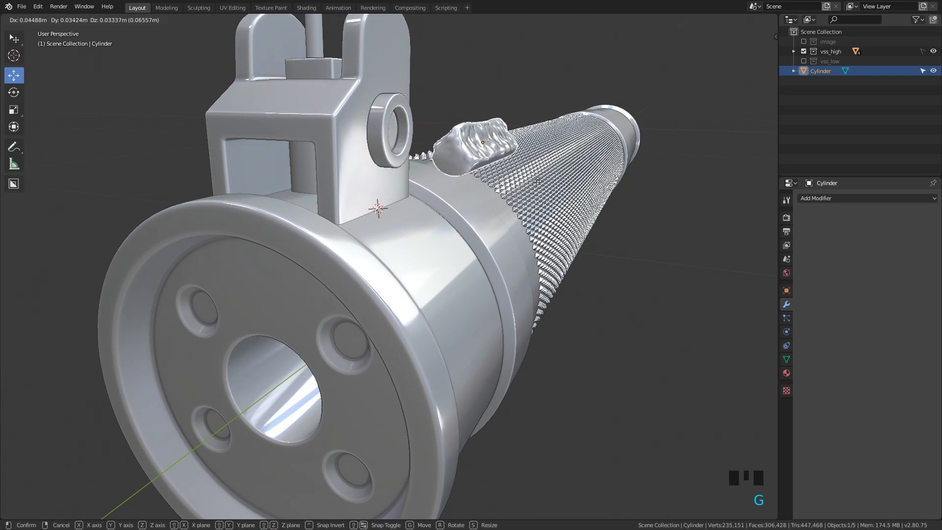
{"action": "right_click", "coordinate": [586, 139]}
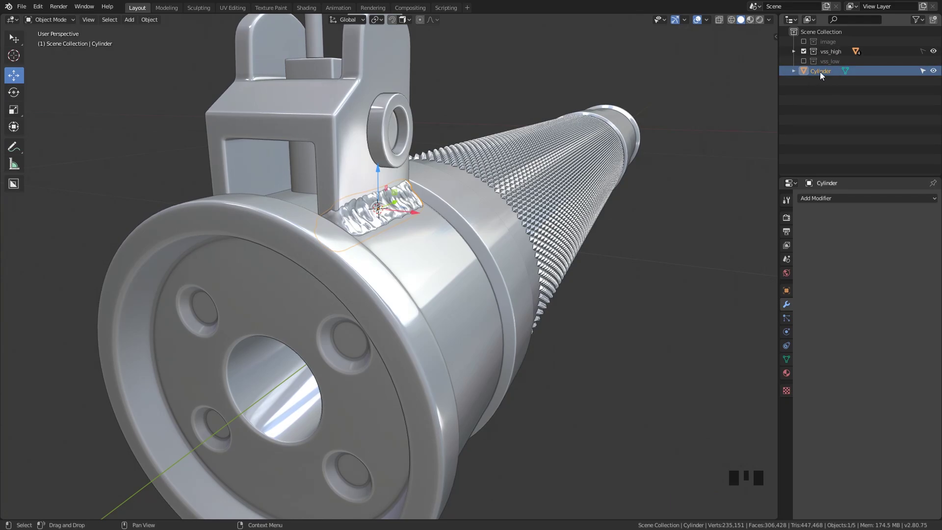
{"action": "left_click_drag", "start_coordinate": [819, 72], "coordinate": [474, 198]}
Move the weld bead into the vss_high collection via Move to Collection
{"action": "key", "text": "m"}
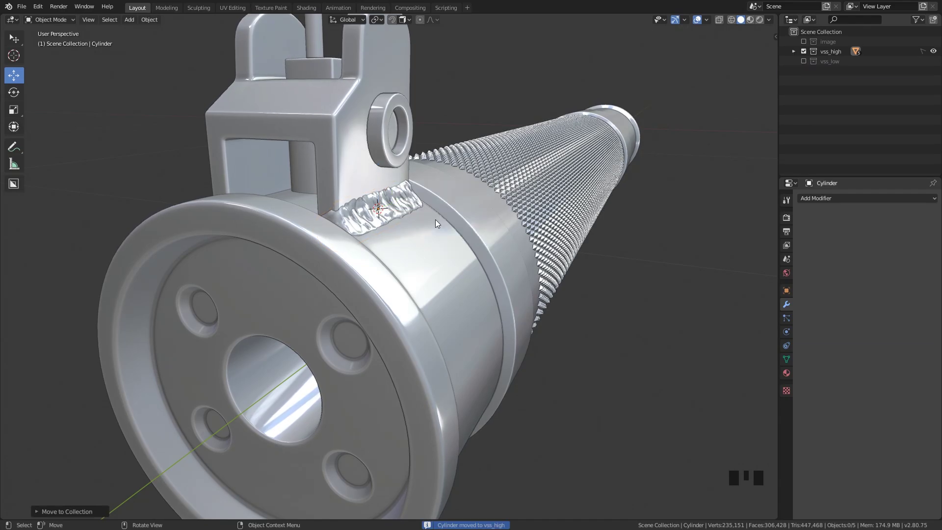
{"action": "scroll", "scroll_direction": "down", "scroll_amount": 3}
{"action": "scroll", "scroll_direction": "up", "scroll_amount": 3}
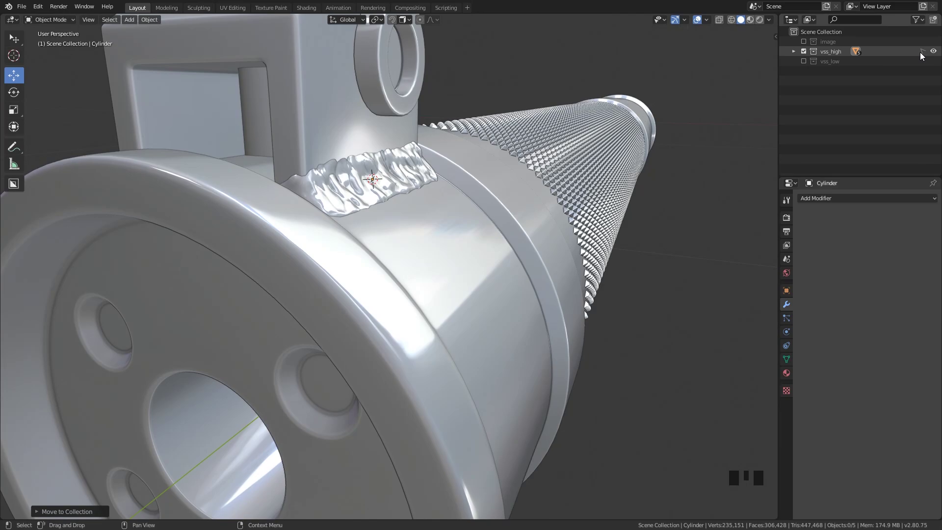
{"action": "left_click_drag", "start_coordinate": [357, 177], "coordinate": [369, 186]}
{"action": "scroll", "scroll_direction": "down", "scroll_amount": 3}
{"action": "left_click_drag", "start_coordinate": [386, 175], "coordinate": [288, 249]}
Add a Mirror modifier on X with merge to the weld and inspect it under the sight base
{"action": "left_click_drag", "start_coordinate": [285, 229], "coordinate": [433, 218]}
{"action": "scroll", "scroll_direction": "down", "scroll_amount": 3}
{"action": "left_click_drag", "start_coordinate": [388, 236], "coordinate": [826, 201]}
{"action": "left_click_drag", "start_coordinate": [826, 201], "coordinate": [433, 241]}
{"action": "scroll", "scroll_direction": "up", "scroll_amount": 3}
{"action": "left_click_drag", "start_coordinate": [430, 213], "coordinate": [378, 178]}
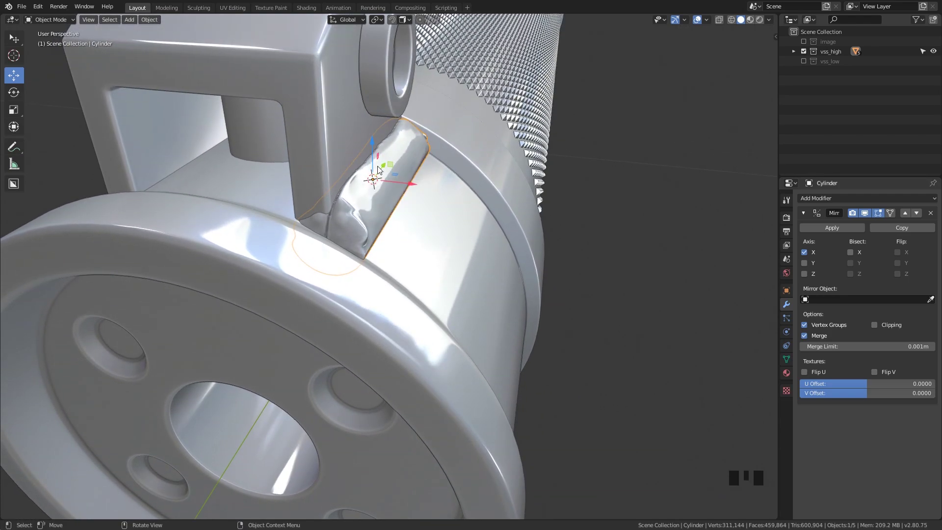
Frame the whole barrel and apply All Transforms to the weld bead object
{"action": "scroll", "scroll_direction": "down", "scroll_amount": 3}
{"action": "left_click_drag", "start_coordinate": [425, 232], "coordinate": [398, 234]}
{"action": "middle_click", "coordinate": [436, 277]}
{"action": "scroll", "scroll_direction": "up", "scroll_amount": 3}
{"action": "scroll", "scroll_direction": "down", "scroll_amount": 3}
{"action": "left_click_drag", "start_coordinate": [476, 226], "coordinate": [606, 254]}
{"action": "key", "text": "n"}
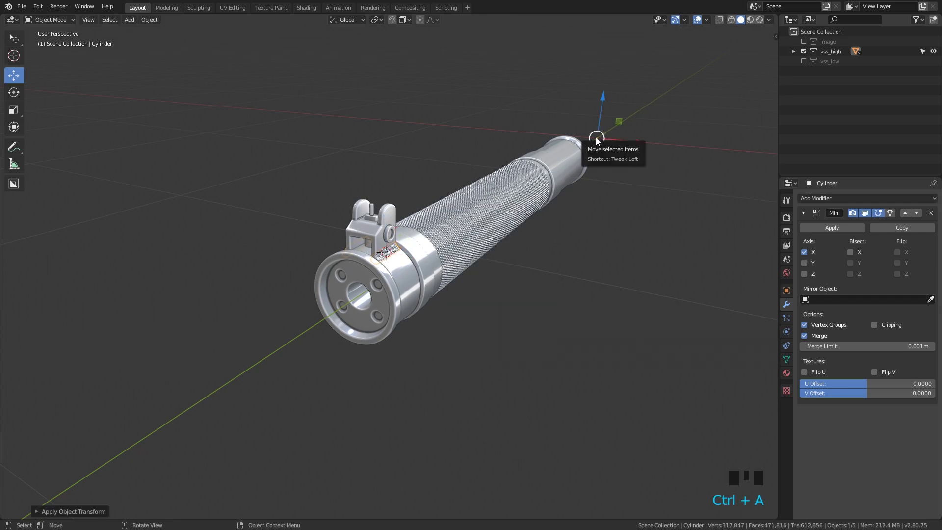
Orbit to the barrel's front end to check the mirrored weld on both sides
{"action": "scroll", "scroll_direction": "up", "scroll_amount": 3}
{"action": "left_click_drag", "start_coordinate": [453, 232], "coordinate": [439, 231]}
{"action": "scroll", "scroll_direction": "down", "scroll_amount": 3}
{"action": "scroll", "scroll_direction": "down", "scroll_amount": 3}
{"action": "scroll", "scroll_direction": "up", "scroll_amount": 3}
{"action": "scroll", "scroll_direction": "down", "scroll_amount": 3}
{"action": "scroll", "scroll_direction": "up", "scroll_amount": 3}
{"action": "left_click_drag", "start_coordinate": [387, 243], "coordinate": [594, 202]}
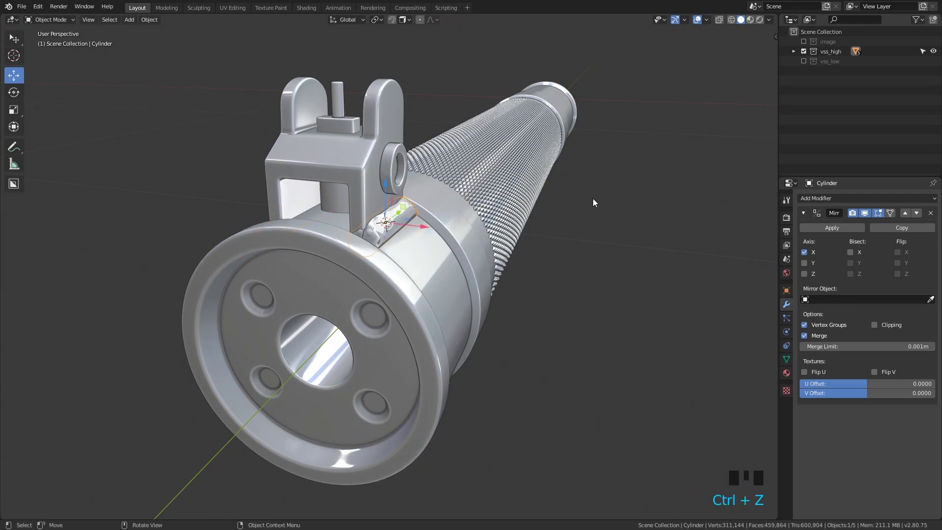
Place the 3D cursor at X 0 and set the weld's origin to the 3D cursor
{"action": "left_click_drag", "start_coordinate": [553, 233], "coordinate": [393, 224]}
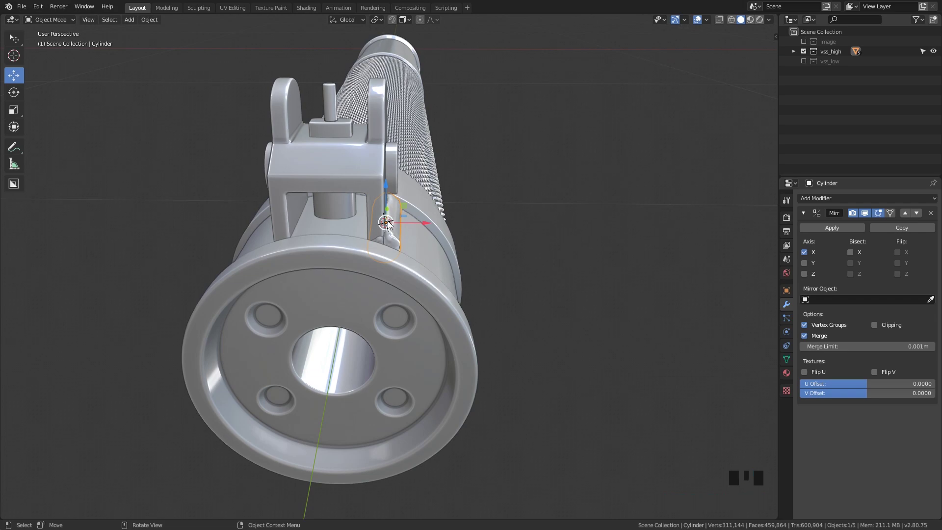
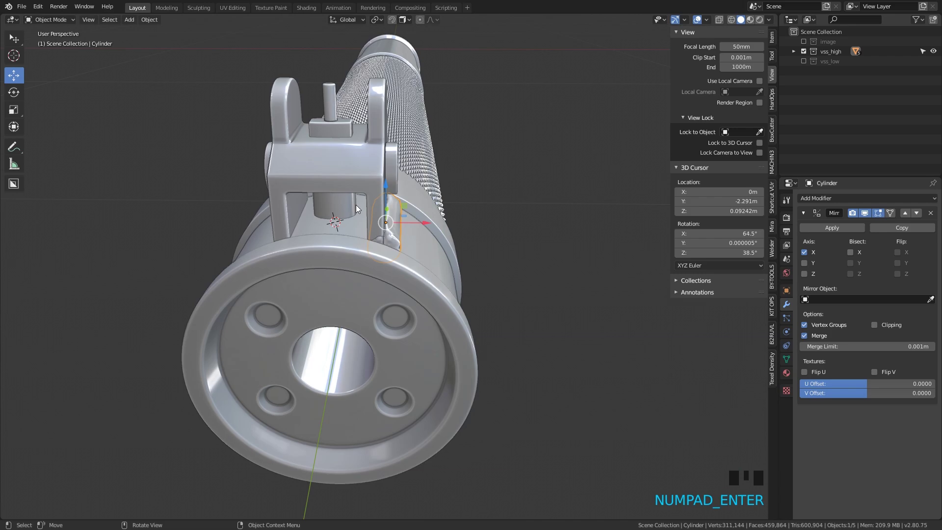
{"action": "scroll", "scroll_direction": "up", "scroll_amount": 3}
{"action": "left_click_drag", "start_coordinate": [334, 208], "coordinate": [541, 213]}
{"action": "key", "text": "n"}
{"action": "left_click_drag", "start_coordinate": [537, 261], "coordinate": [451, 269]}
{"action": "left_click_drag", "start_coordinate": [422, 268], "coordinate": [384, 305]}
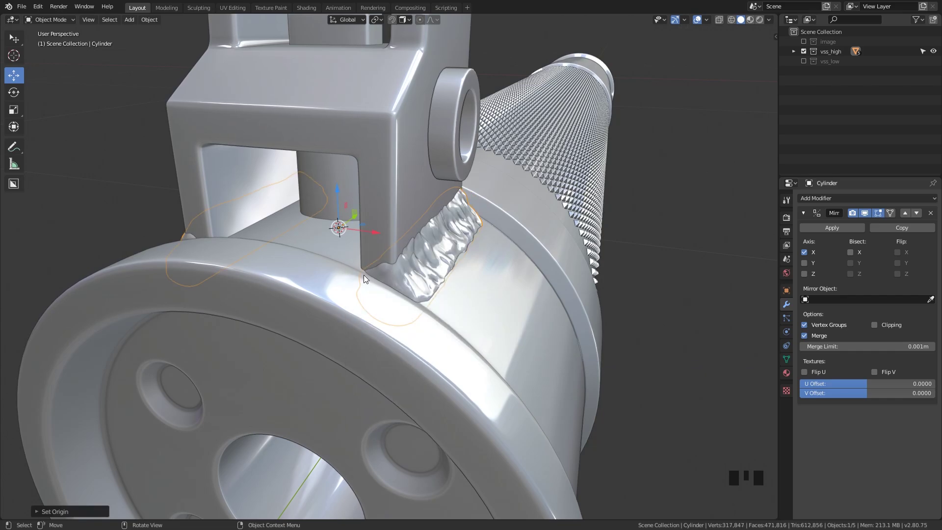
Inspect the weld wrapping both sides of the sight base from several angles
{"action": "left_click_drag", "start_coordinate": [389, 280], "coordinate": [405, 260]}
{"action": "scroll", "scroll_direction": "down", "scroll_amount": 3}
{"action": "middle_click", "coordinate": [451, 250]}
{"action": "scroll", "scroll_direction": "up", "scroll_amount": 3}
{"action": "left_click_drag", "start_coordinate": [391, 236], "coordinate": [524, 277]}
{"action": "scroll", "scroll_direction": "down", "scroll_amount": 3}
{"action": "left_click_drag", "start_coordinate": [520, 289], "coordinate": [522, 265]}
{"action": "key", "text": "a"}
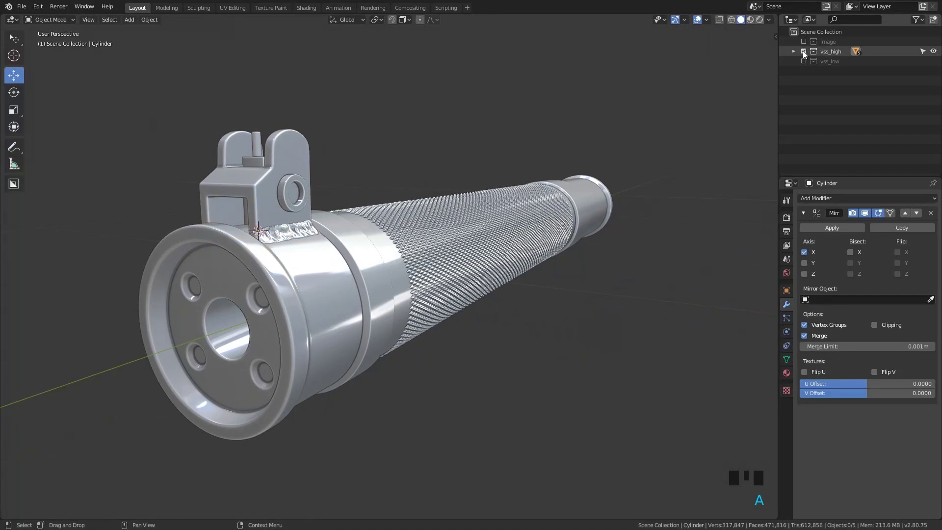
{"action": "left_click_drag", "start_coordinate": [804, 54], "coordinate": [806, 63]}
{"action": "left_click_drag", "start_coordinate": [805, 63], "coordinate": [373, 241]}
{"action": "middle_click", "coordinate": [373, 240]}
{"action": "scroll", "scroll_direction": "up", "scroll_amount": 3}
{"action": "left_click", "coordinate": [369, 206]}
{"action": "scroll", "scroll_direction": "down", "scroll_amount": 3}
{"action": "left_click_drag", "start_coordinate": [441, 195], "coordinate": [410, 226]}
{"action": "scroll", "scroll_direction": "up", "scroll_amount": 3}
{"action": "left_click_drag", "start_coordinate": [366, 263], "coordinate": [346, 138]}
{"action": "left_click_drag", "start_coordinate": [346, 138], "coordinate": [536, 266]}
{"action": "key", "text": "g"}
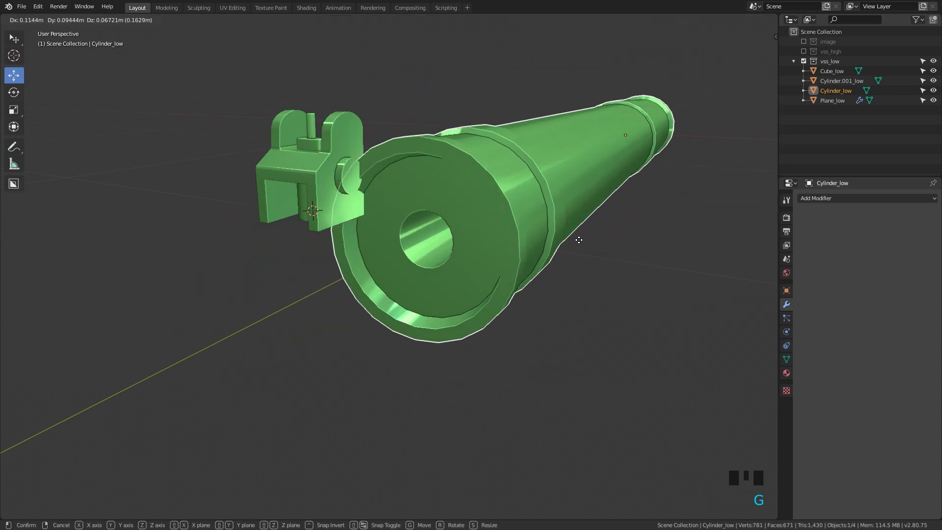
{"action": "right_click", "coordinate": [580, 240]}
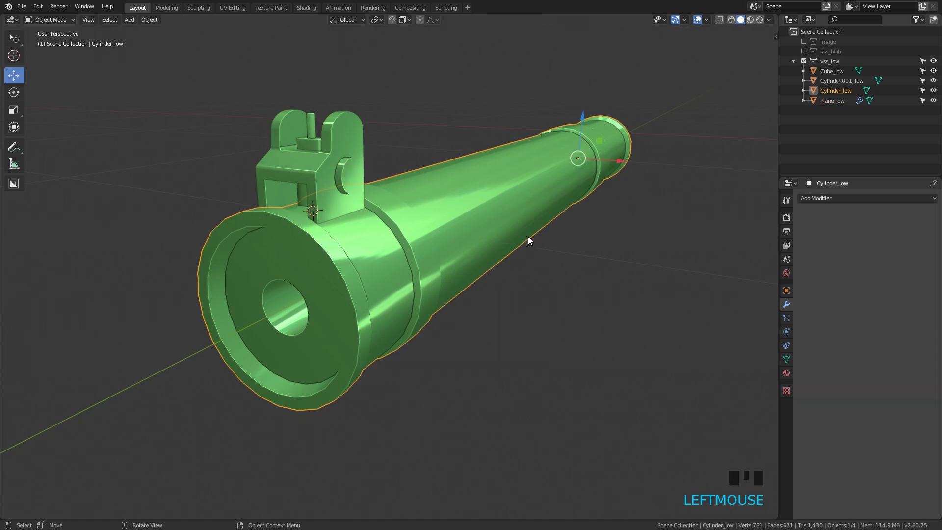
{"action": "left_click_drag", "start_coordinate": [522, 231], "coordinate": [545, 225]}
{"action": "scroll", "scroll_direction": "up", "scroll_amount": 3}
{"action": "scroll", "scroll_direction": "down", "scroll_amount": 3}
{"action": "left_click_drag", "start_coordinate": [475, 225], "coordinate": [597, 114]}
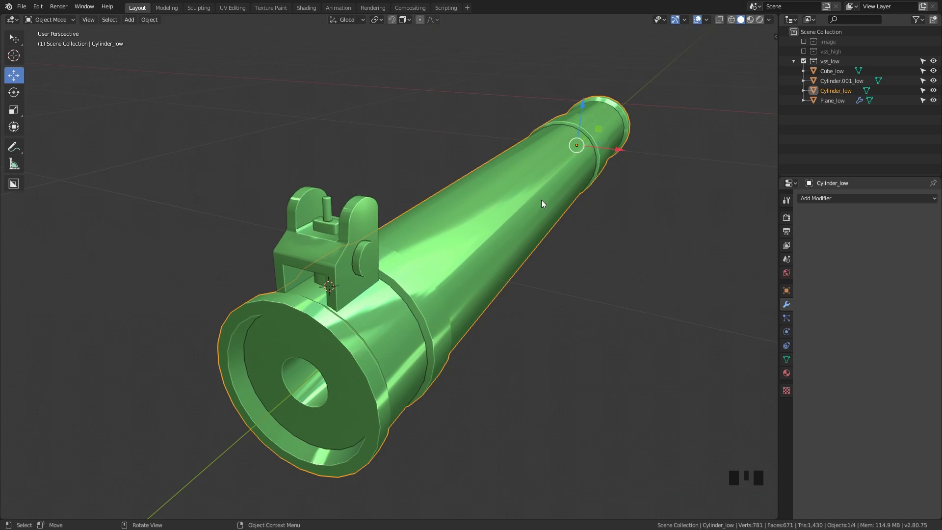
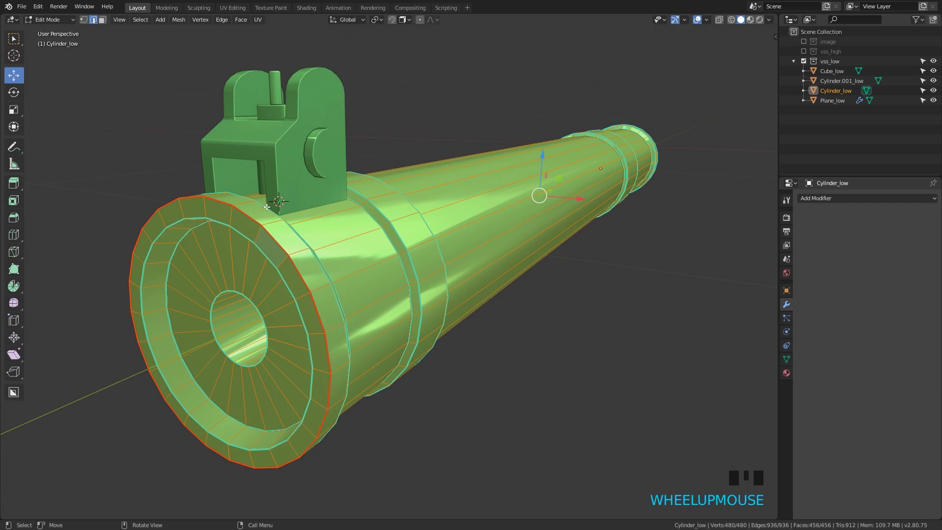
{"action": "key", "text": "a"}
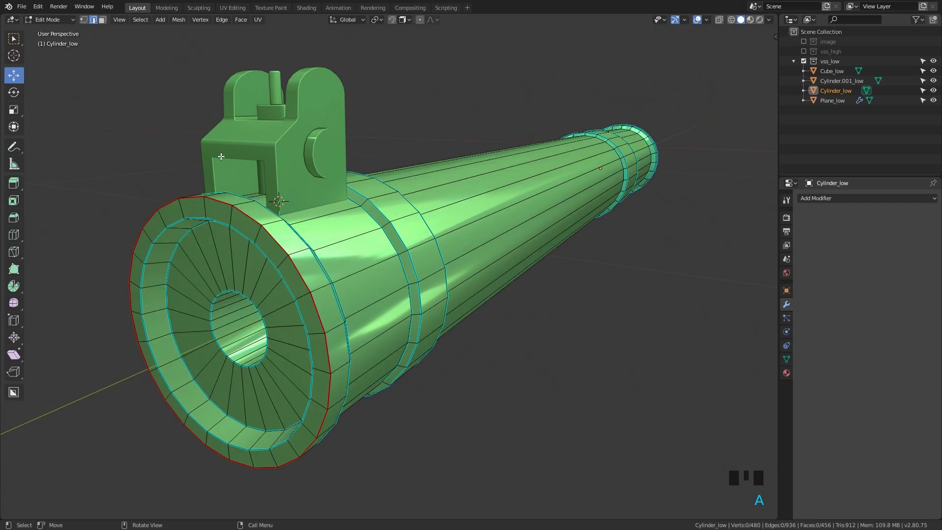
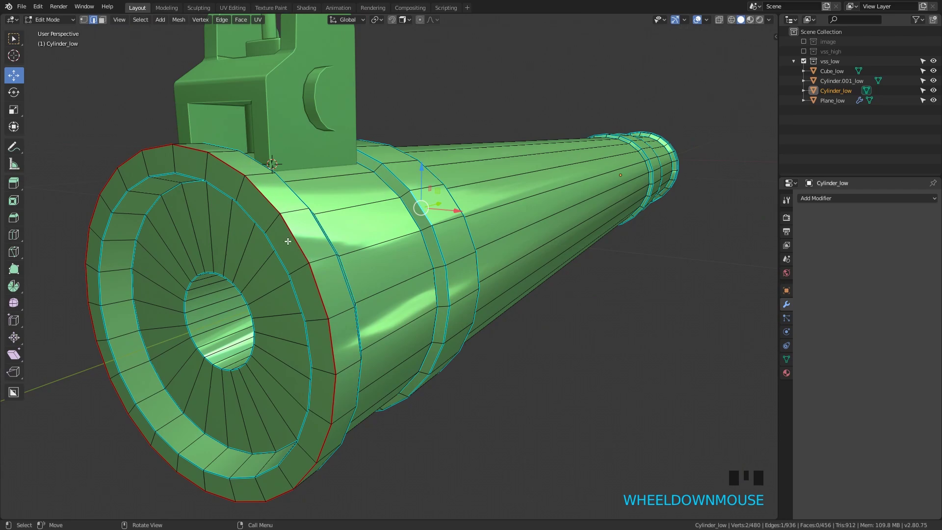
{"action": "key", "text": "a"}
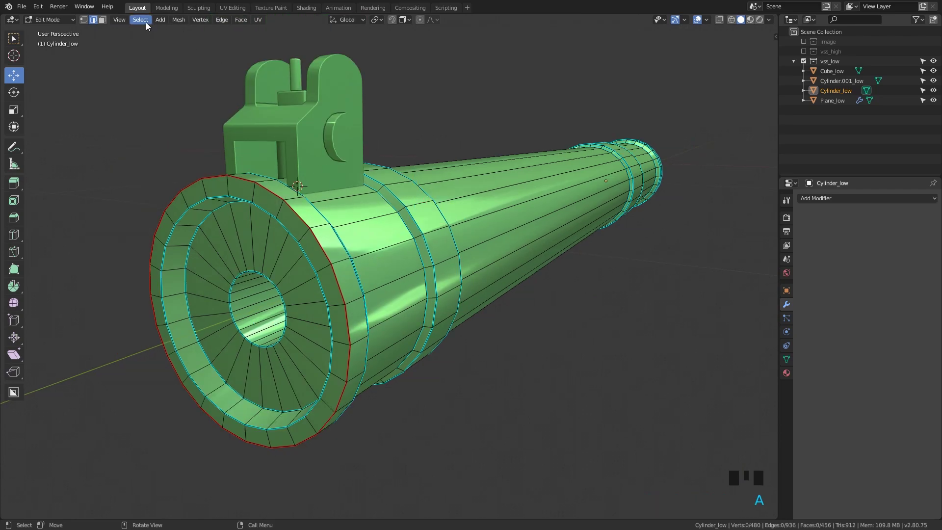
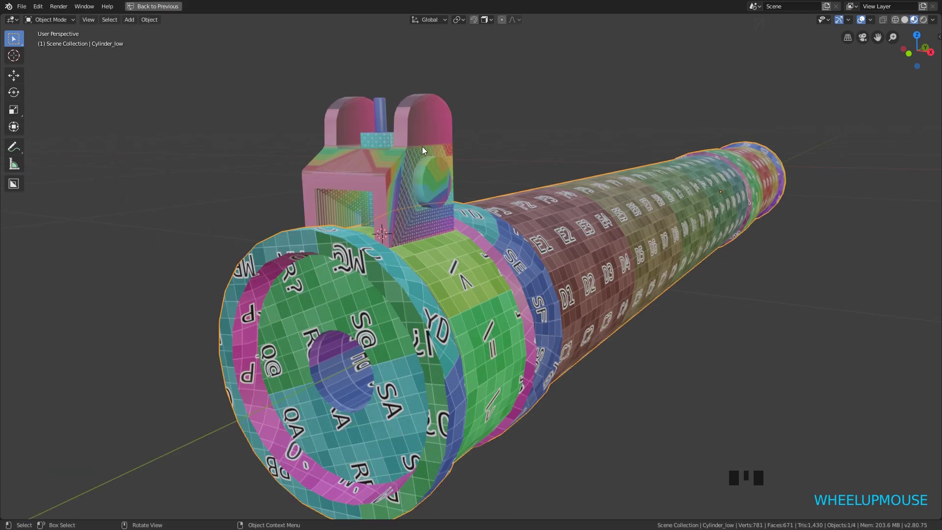
Set Clip Start to 0.001 m and check the barrel's top mount up close for clipping
{"action": "left_click_drag", "start_coordinate": [413, 189], "coordinate": [397, 211]}
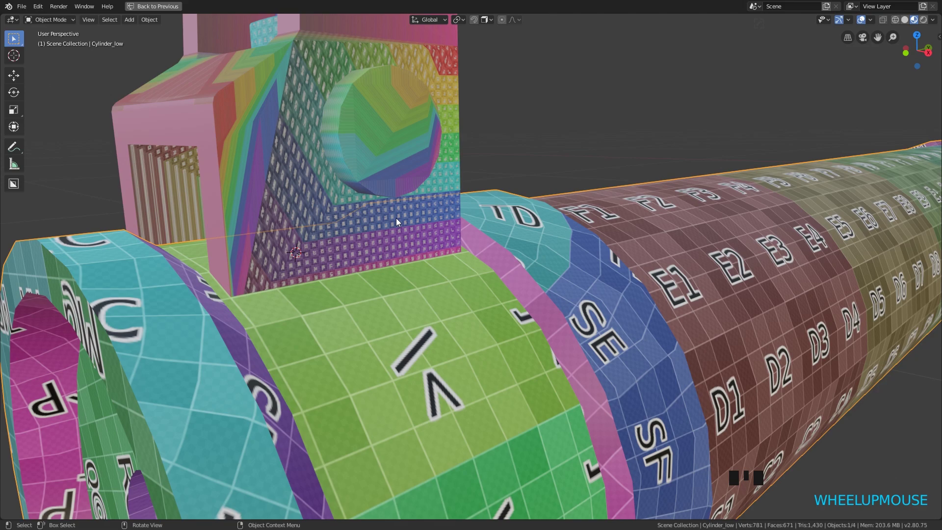
{"action": "left_click_drag", "start_coordinate": [353, 202], "coordinate": [584, 265]}
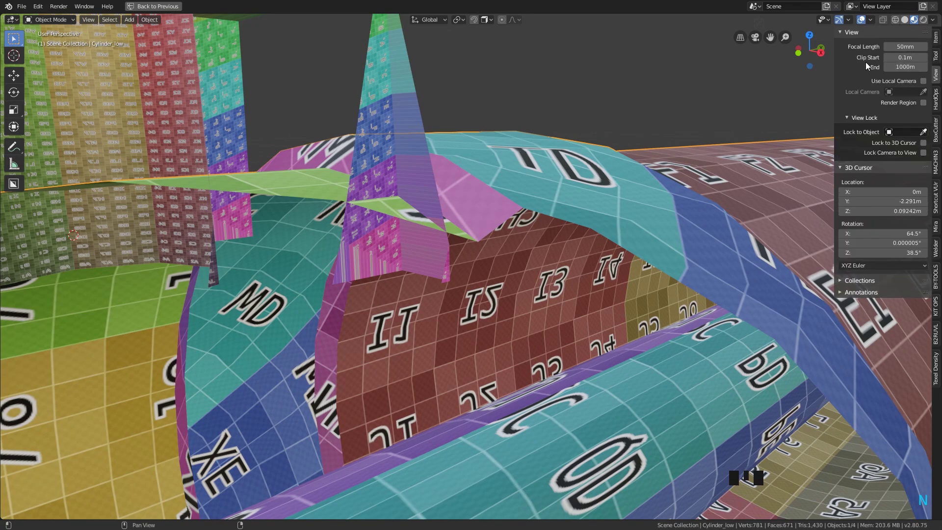
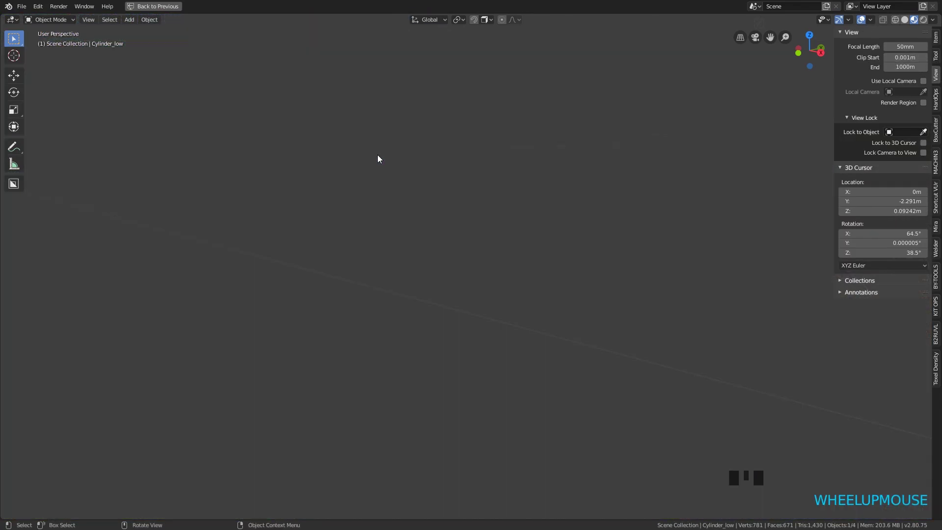
{"action": "left_click_drag", "start_coordinate": [410, 189], "coordinate": [344, 162]}
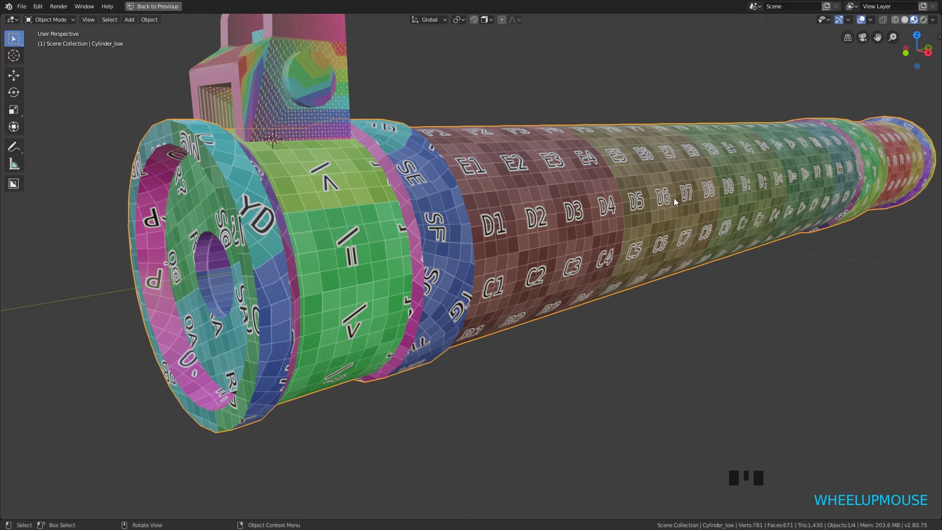
Show only the vss_low collection, hiding image and vss_high, and orbit the low-poly barrel
{"action": "left_click_drag", "start_coordinate": [616, 201], "coordinate": [540, 238]}
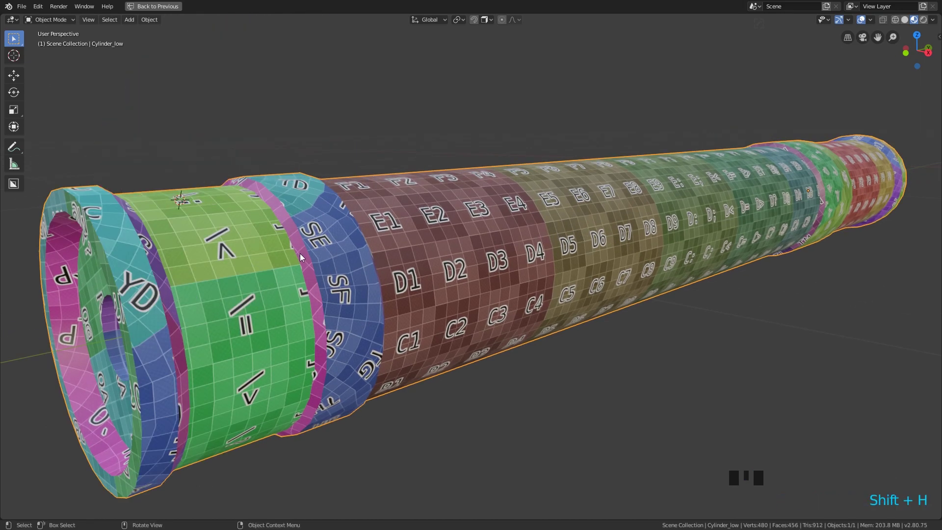
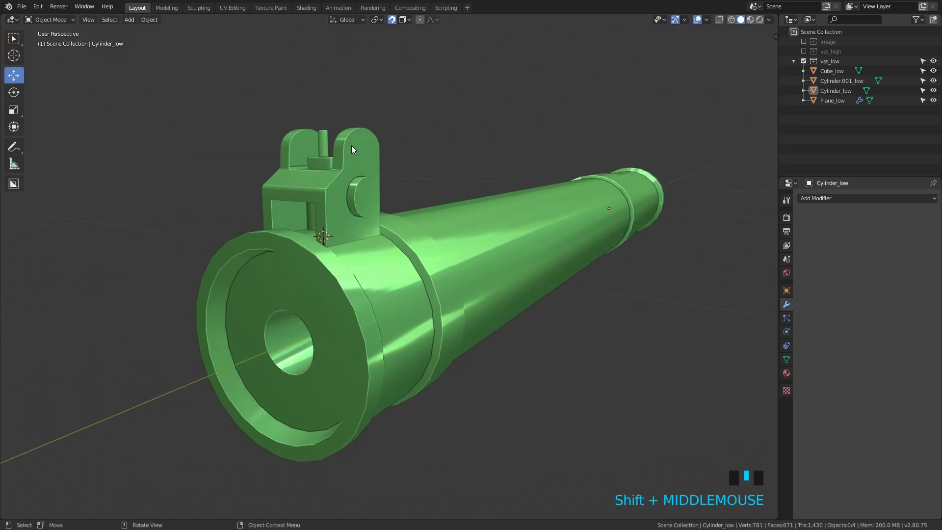
Select the low-poly sight piece and face it head-on
{"action": "left_click", "coordinate": [375, 157]}
{"action": "left_click_drag", "start_coordinate": [391, 153], "coordinate": [456, 204]}
{"action": "scroll", "scroll_direction": "up", "scroll_amount": 3}
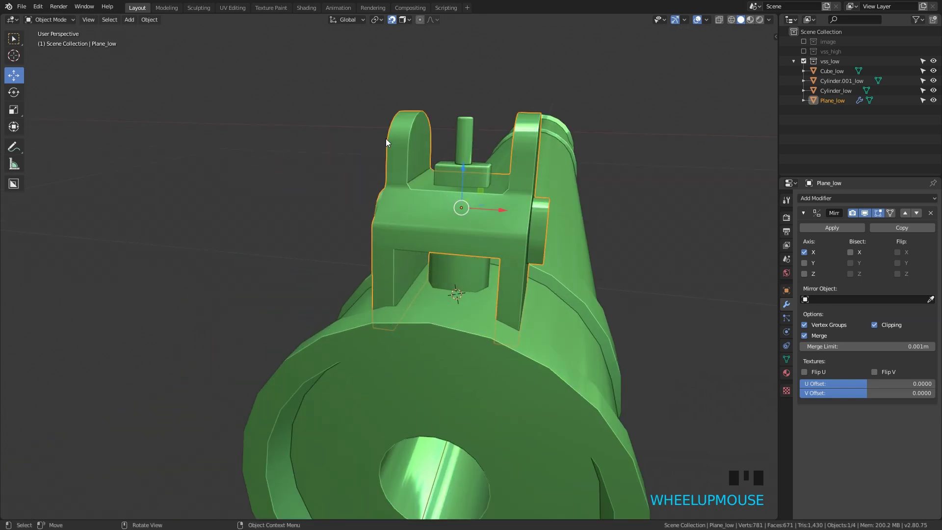
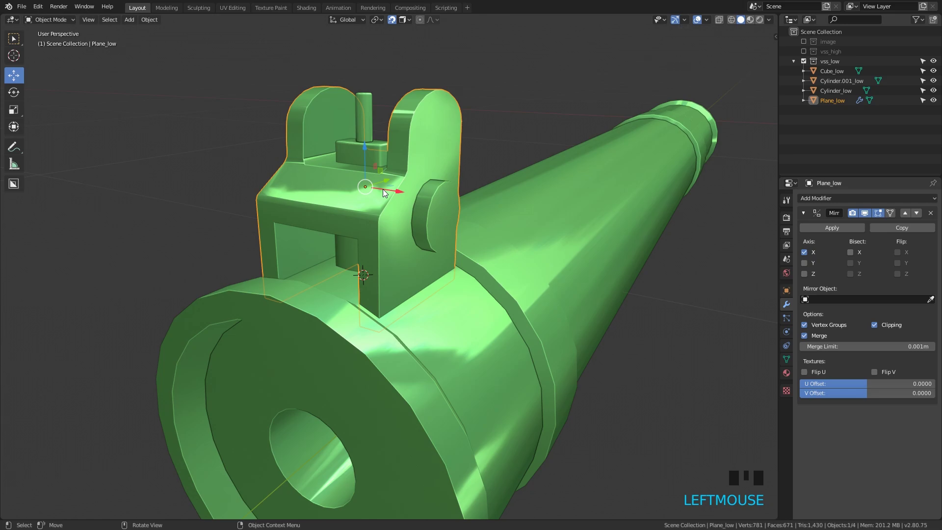
{"action": "left_click_drag", "start_coordinate": [393, 179], "coordinate": [483, 246]}
Switch the viewport to Material Preview and move in close on the textured sight block
{"action": "key", "text": "z"}
{"action": "middle_click", "coordinate": [484, 241]}
{"action": "scroll", "scroll_direction": "up", "scroll_amount": 3}
{"action": "left_click_drag", "start_coordinate": [423, 212], "coordinate": [304, 233]}
Apply Plane_low's Mirror modifier and show Material.001's settings, zooming on the texture
{"action": "scroll", "scroll_direction": "up", "scroll_amount": 3}
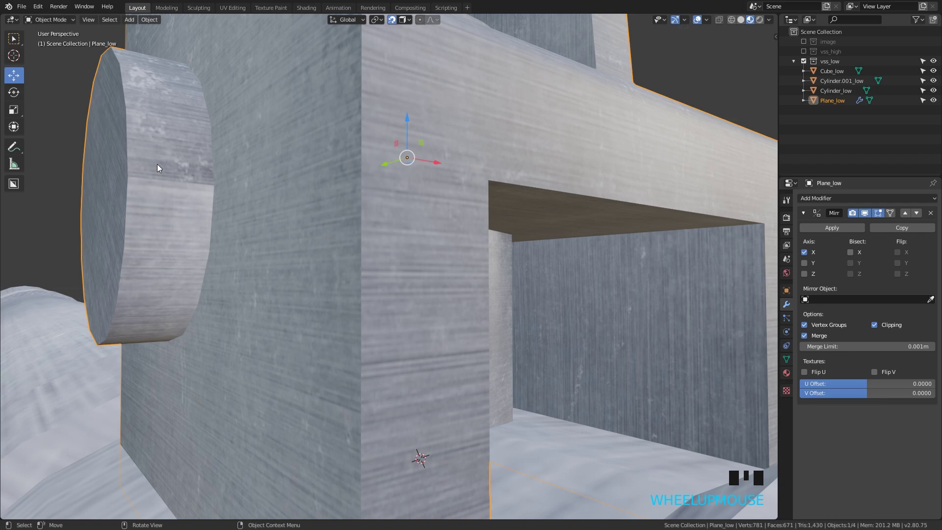
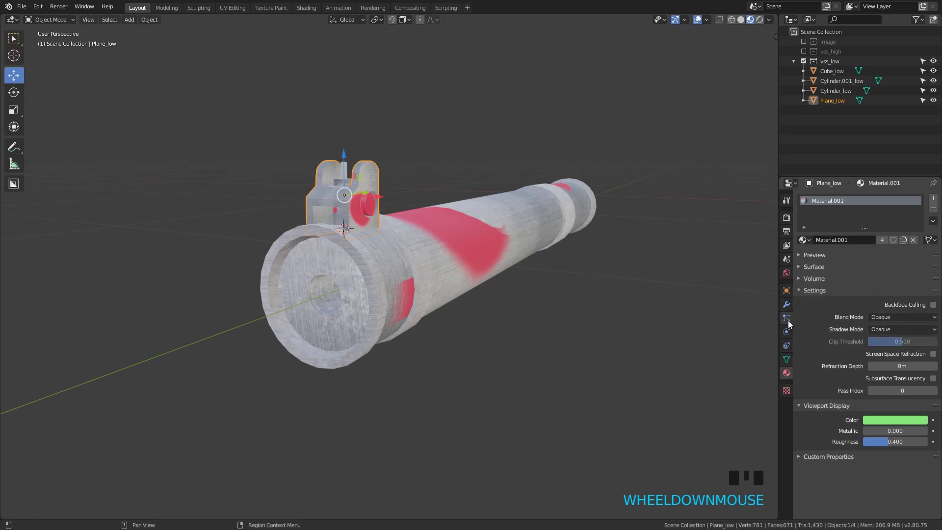
Return to Solid shading and reselect the Plane_low sight block
{"action": "key", "text": "z"}
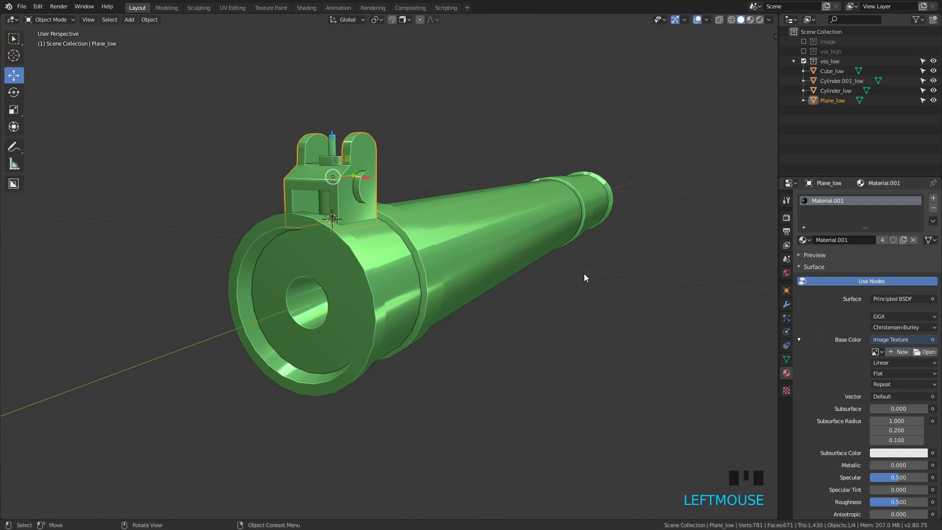
{"action": "key", "text": "a"}
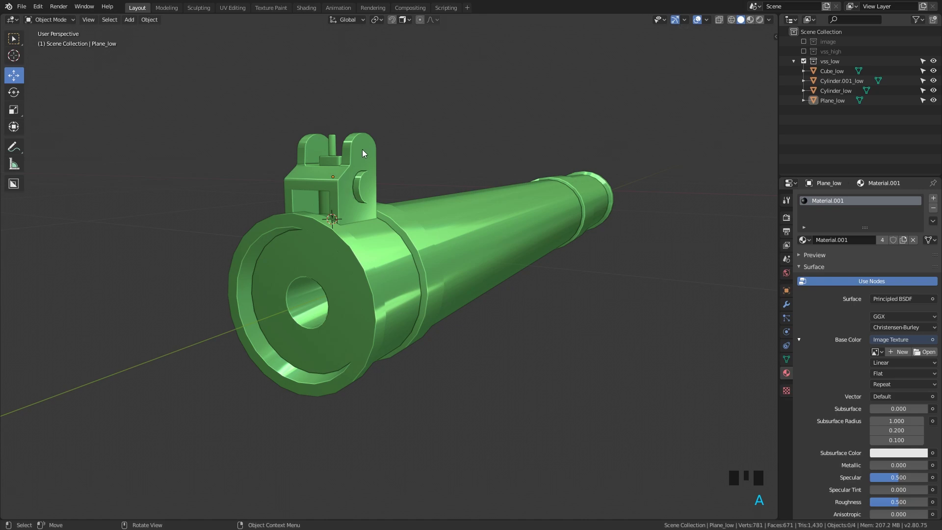
{"action": "left_click", "coordinate": [365, 150]}
Orbit and zoom around the whole low-poly barrel from several angles
{"action": "left_click_drag", "start_coordinate": [365, 178], "coordinate": [444, 247]}
{"action": "scroll", "scroll_direction": "up", "scroll_amount": 3}
{"action": "left_click_drag", "start_coordinate": [442, 252], "coordinate": [479, 320]}
{"action": "scroll", "scroll_direction": "down", "scroll_amount": 3}
{"action": "middle_click", "coordinate": [617, 329]}
{"action": "scroll", "scroll_direction": "down", "scroll_amount": 3}
{"action": "middle_click", "coordinate": [508, 272]}
{"action": "scroll", "scroll_direction": "up", "scroll_amount": 3}
Show the B2RUVL RizomUV bridge panel and select all four low-poly barrel parts
{"action": "key", "text": "n"}
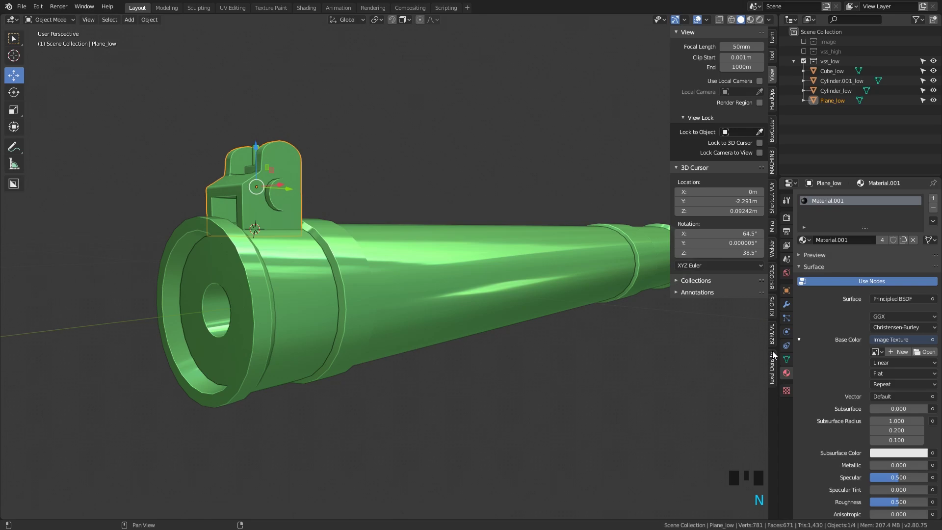
{"action": "left_click", "coordinate": [776, 336]}
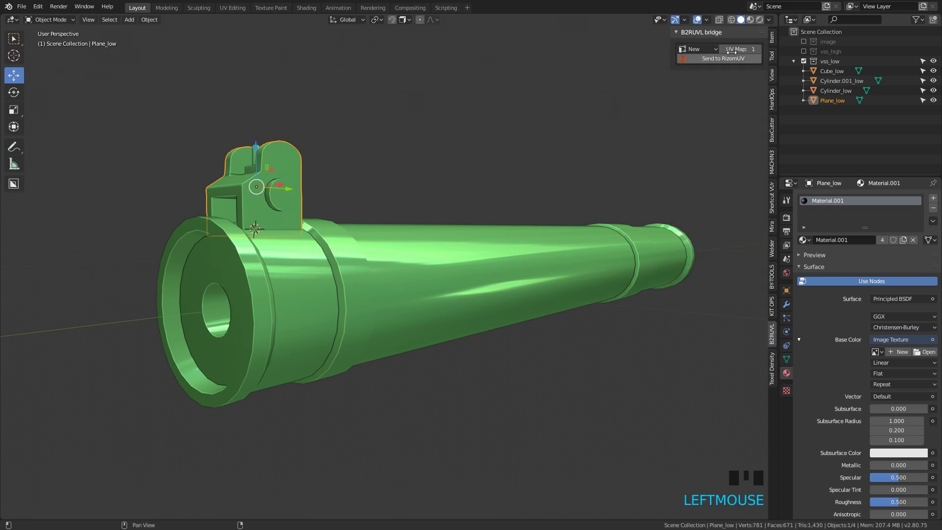
{"action": "key", "text": "a"}
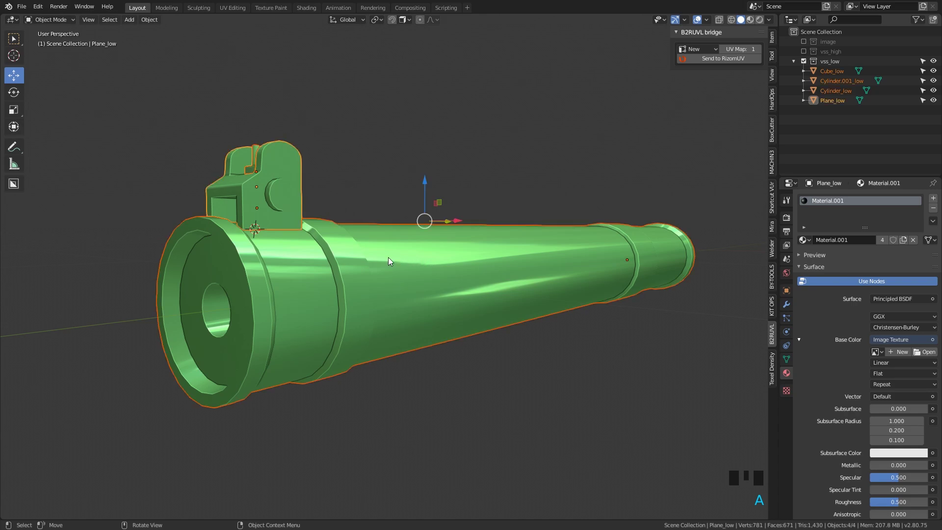
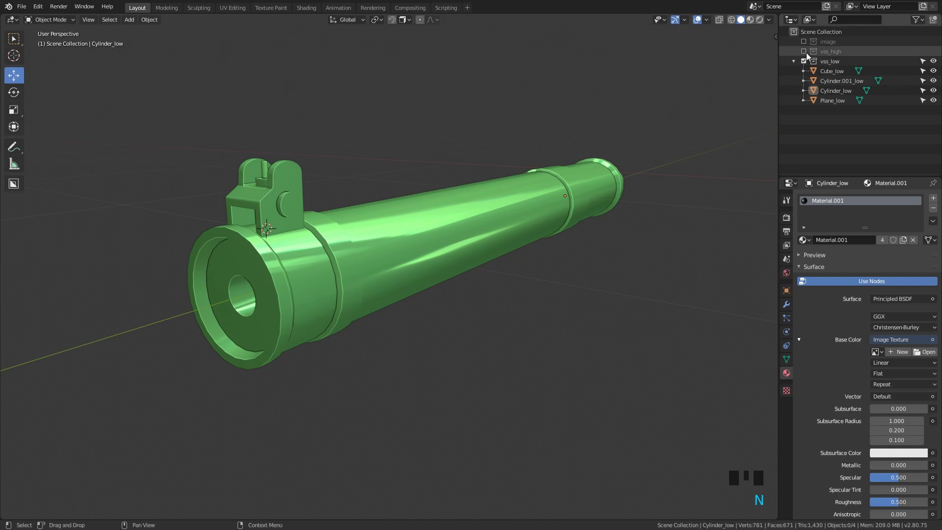
Orbit closer to the barrel front, starting and cancelling a grab so the part stays in place
{"action": "left_click_drag", "start_coordinate": [803, 55], "coordinate": [386, 176]}
{"action": "left_click_drag", "start_coordinate": [386, 176], "coordinate": [267, 207]}
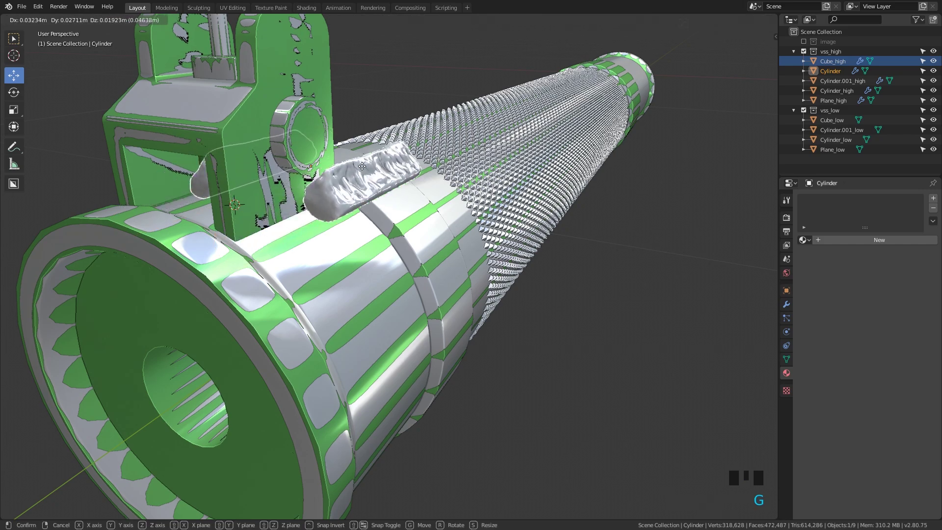
{"action": "right_click", "coordinate": [275, 217]}
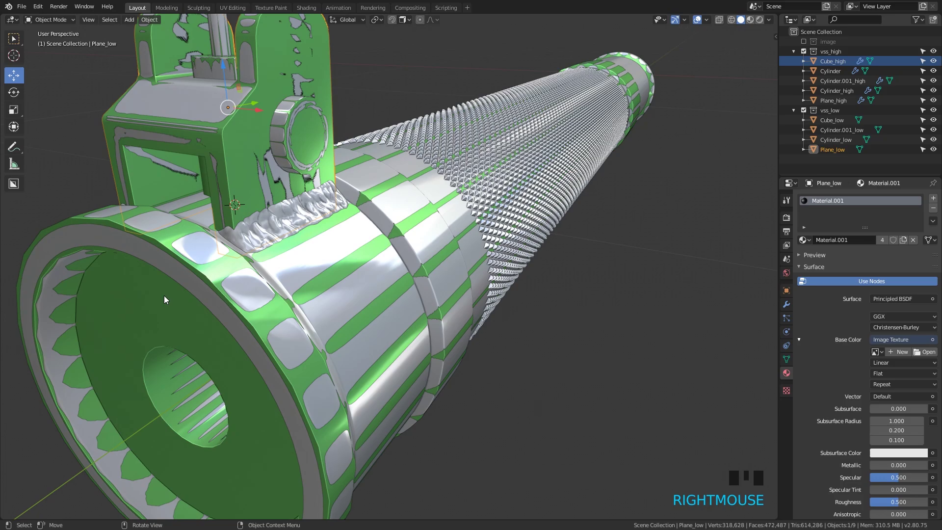
{"action": "key", "text": "g"}
{"action": "right_click", "coordinate": [356, 260]}
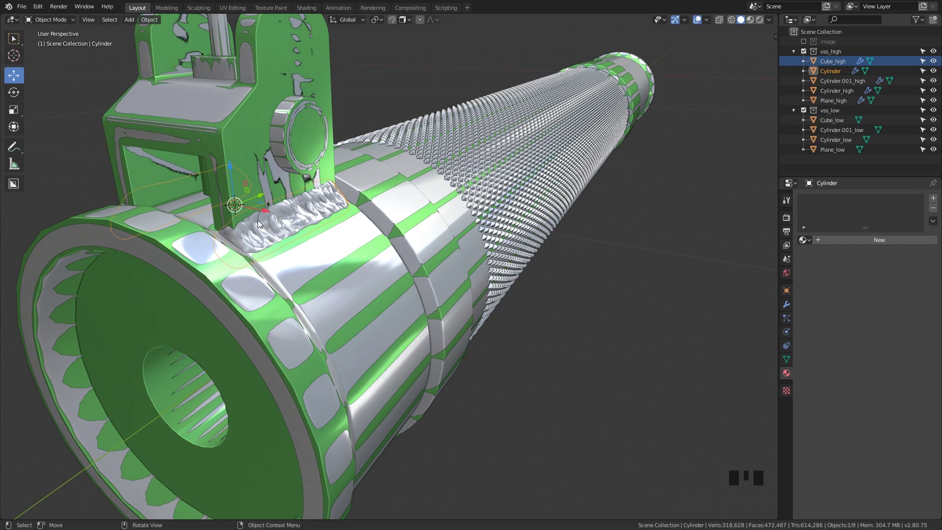
Select Plane_high, cancel its grab, then select Cylinder_low in the Outliner to inspect it
{"action": "left_click", "coordinate": [198, 95]}
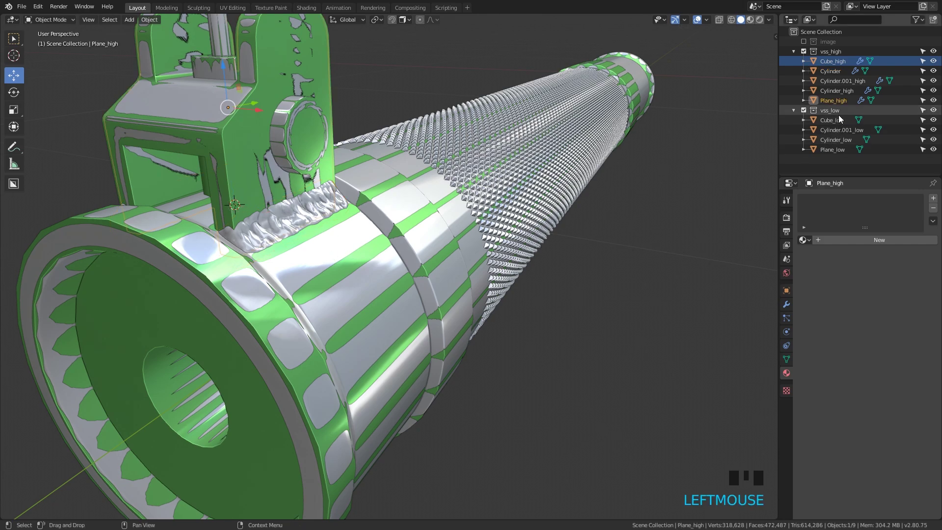
{"action": "key", "text": "g"}
{"action": "left_click", "coordinate": [138, 298]}
Cancel another grab, rotate around the barrel front and select the weld bead, undoing once
{"action": "key", "text": "g"}
{"action": "right_click", "coordinate": [323, 280]}
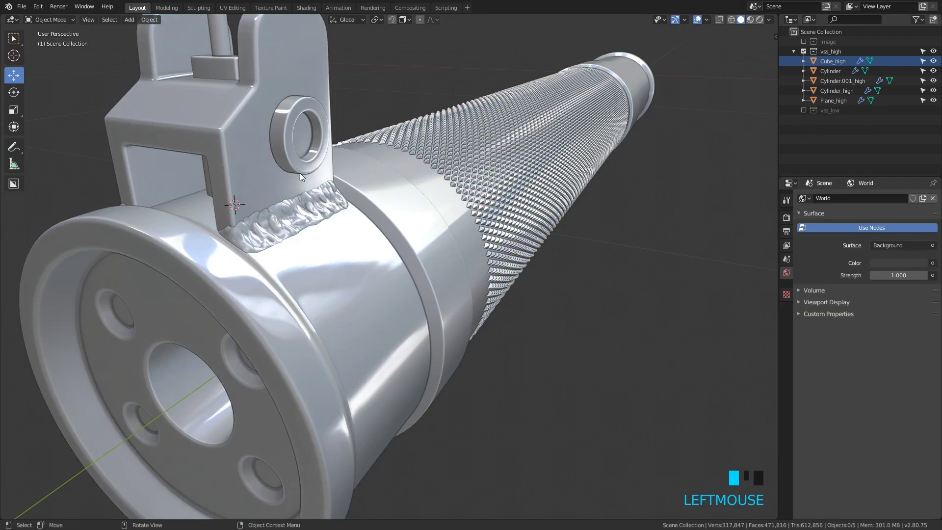
{"action": "middle_click", "coordinate": [297, 171]}
{"action": "left_click", "coordinate": [373, 251]}
{"action": "key", "text": "ctrl+z"}
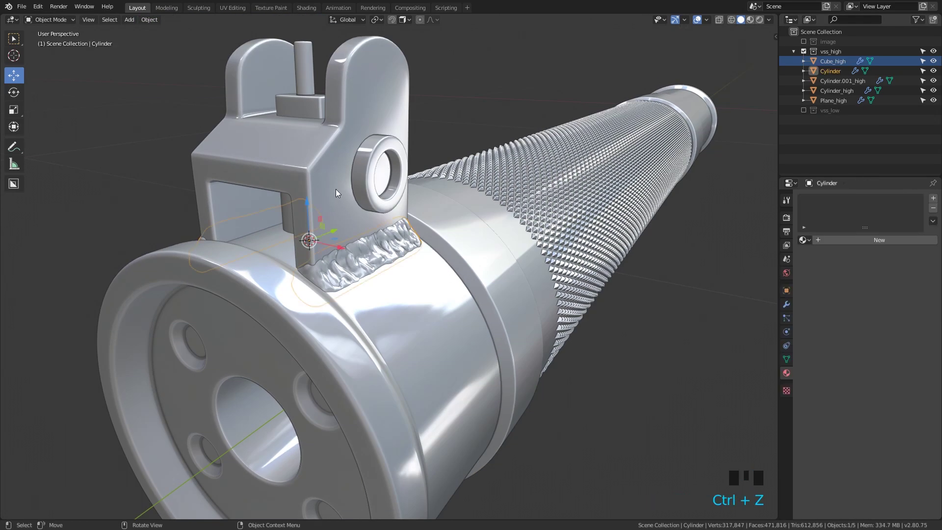
Select the front sight piece Plane_high and cancel a grab, showing its modifier stack
{"action": "left_click", "coordinate": [364, 90]}
{"action": "key", "text": "g"}
{"action": "right_click", "coordinate": [528, 184]}
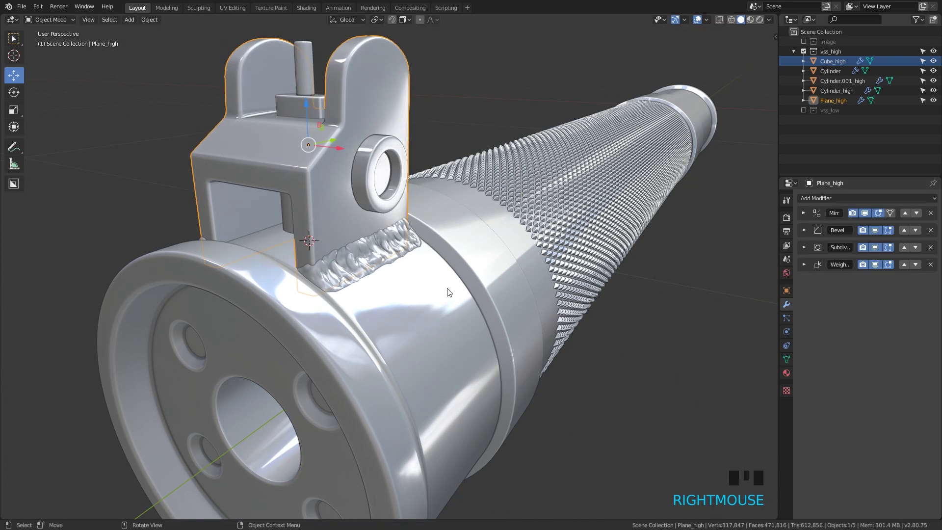
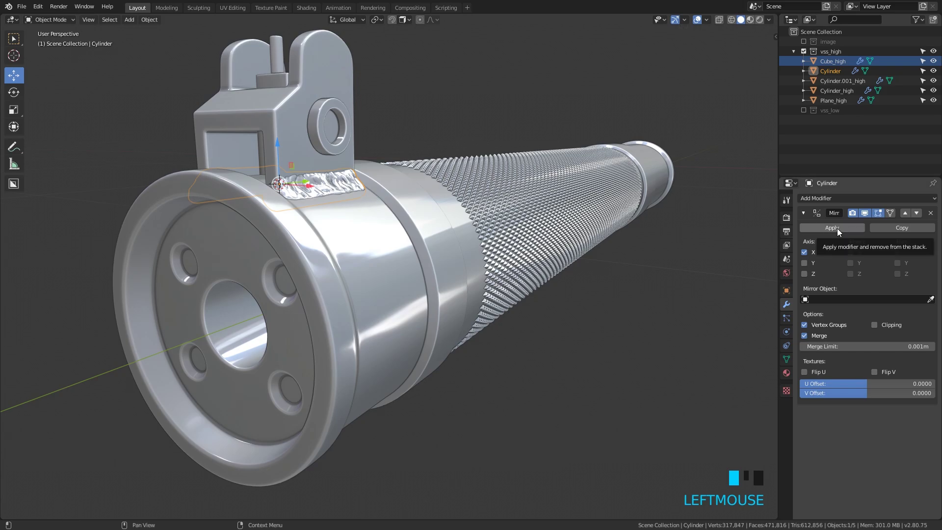
Select the front sight piece, then the main barrel body Cylinder_high, to apply their modifiers
{"action": "left_click_drag", "start_coordinate": [542, 193], "coordinate": [307, 63]}
{"action": "left_click", "coordinate": [307, 63]}
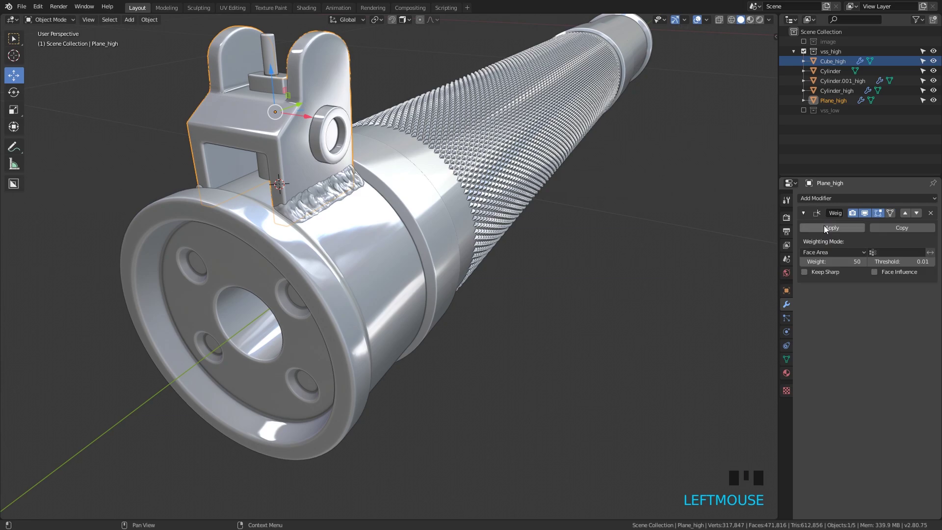
{"action": "left_click_drag", "start_coordinate": [376, 176], "coordinate": [402, 179]}
{"action": "left_click", "coordinate": [402, 178]}
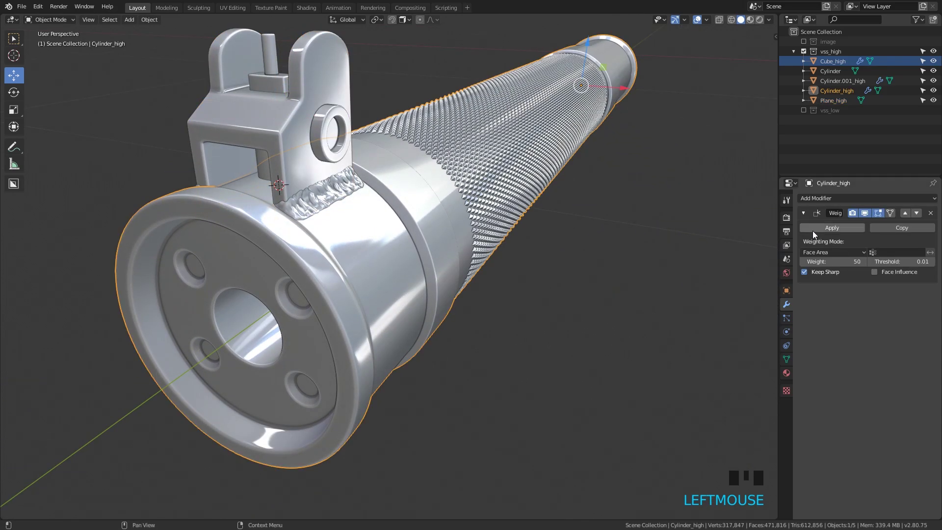
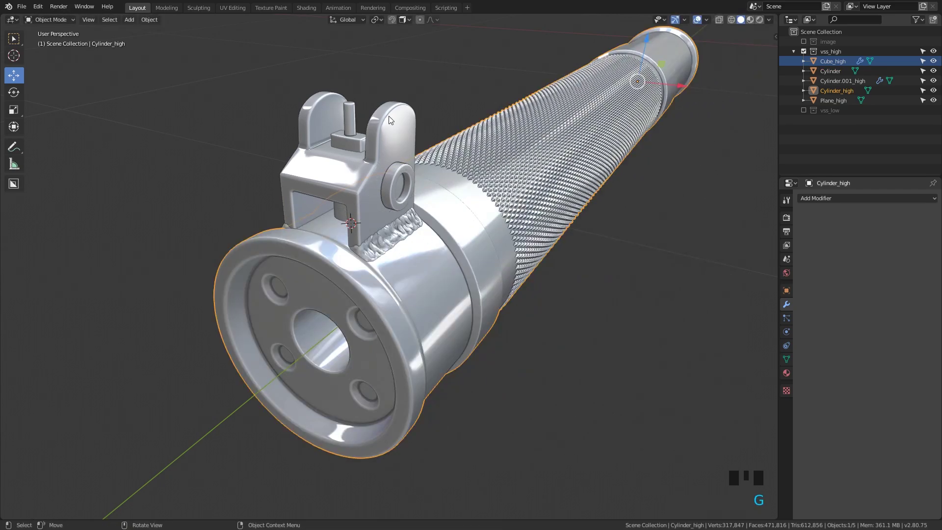
Select the sight, weld and barrel with the barrel active and join them into Cylinder_high (Ctrl+J)
{"action": "right_click", "coordinate": [678, 80]}
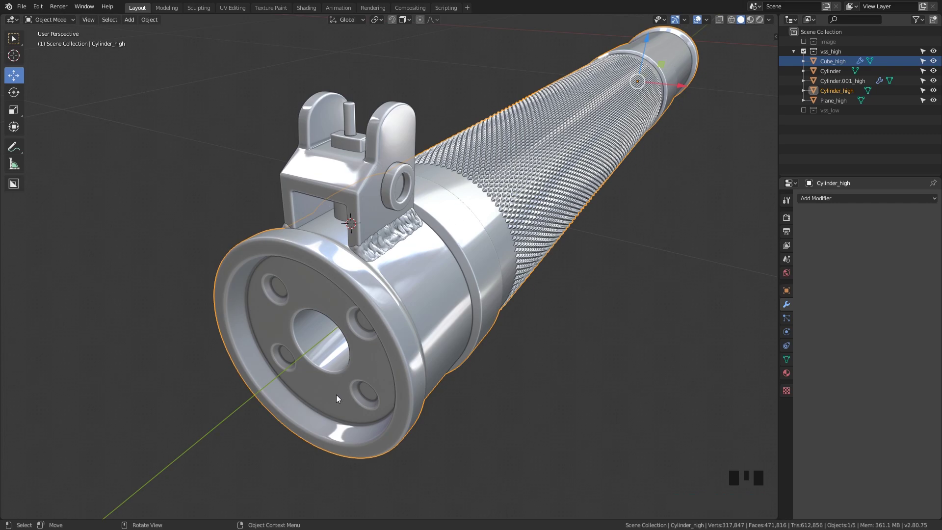
{"action": "left_click_drag", "start_coordinate": [531, 177], "coordinate": [347, 93]}
{"action": "left_click", "coordinate": [347, 92]}
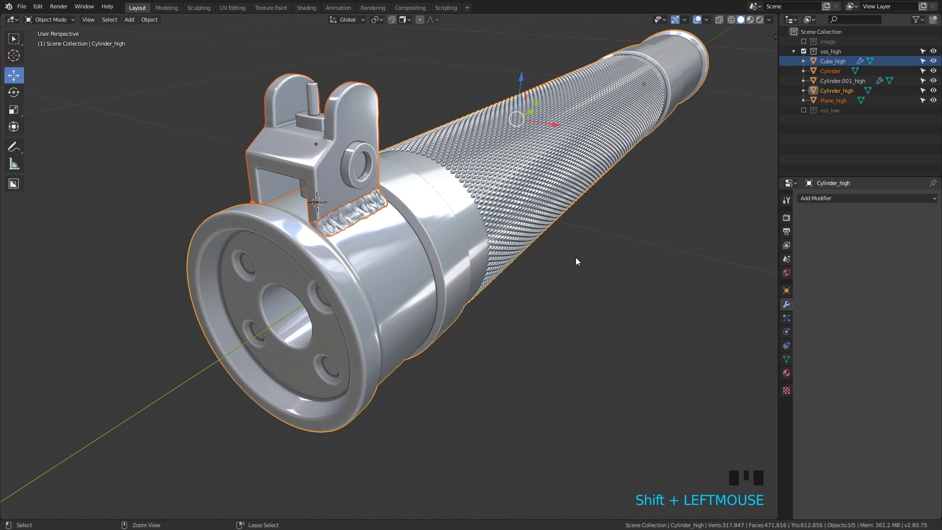
{"action": "key", "text": "ctrl+j"}
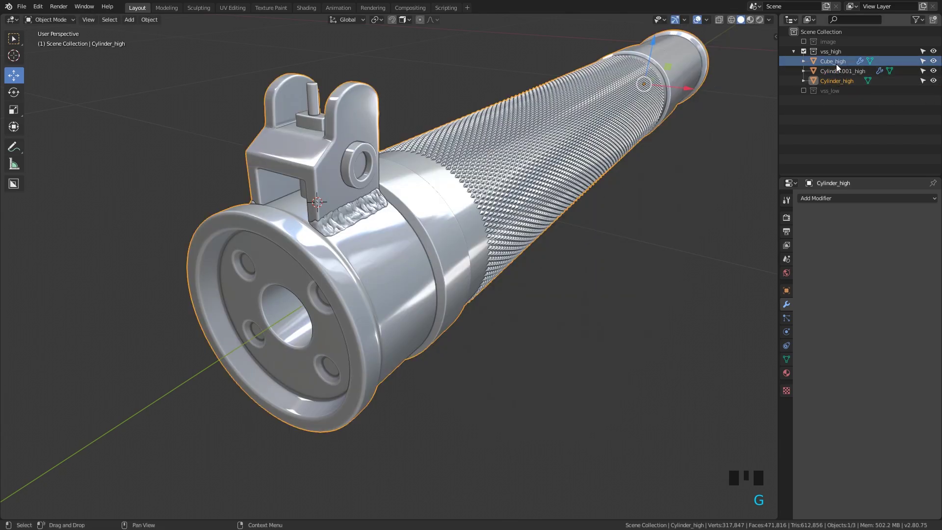
Show vss_low, hide vss_high, then join Plane_low into Cylinder_low (Ctrl+J)
{"action": "left_click_drag", "start_coordinate": [805, 89], "coordinate": [427, 153]}
{"action": "left_click_drag", "start_coordinate": [427, 154], "coordinate": [437, 211]}
{"action": "left_click", "coordinate": [437, 212]}
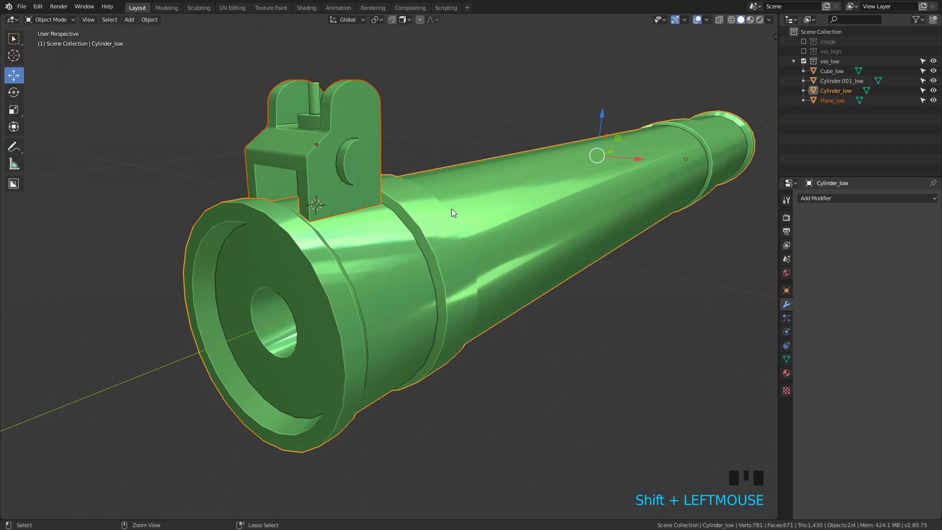
{"action": "key", "text": "ctrl+j"}
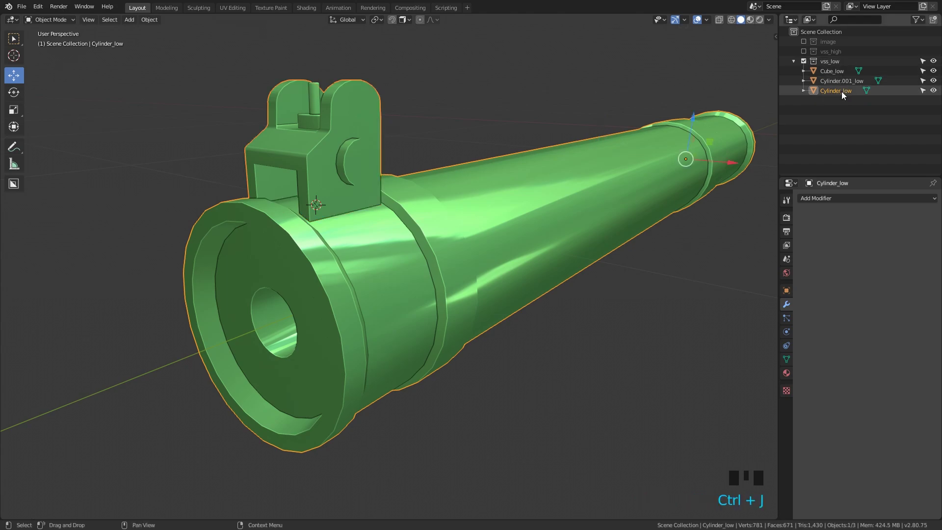